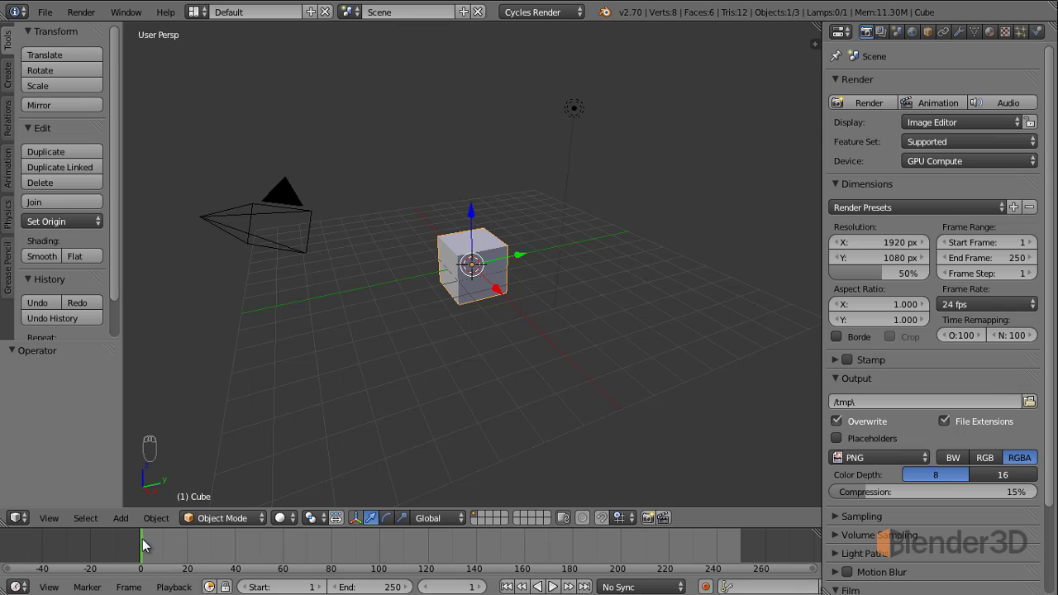
Scrub to a later frame in the timeline, then return the playhead to frame 1
click(150, 553)
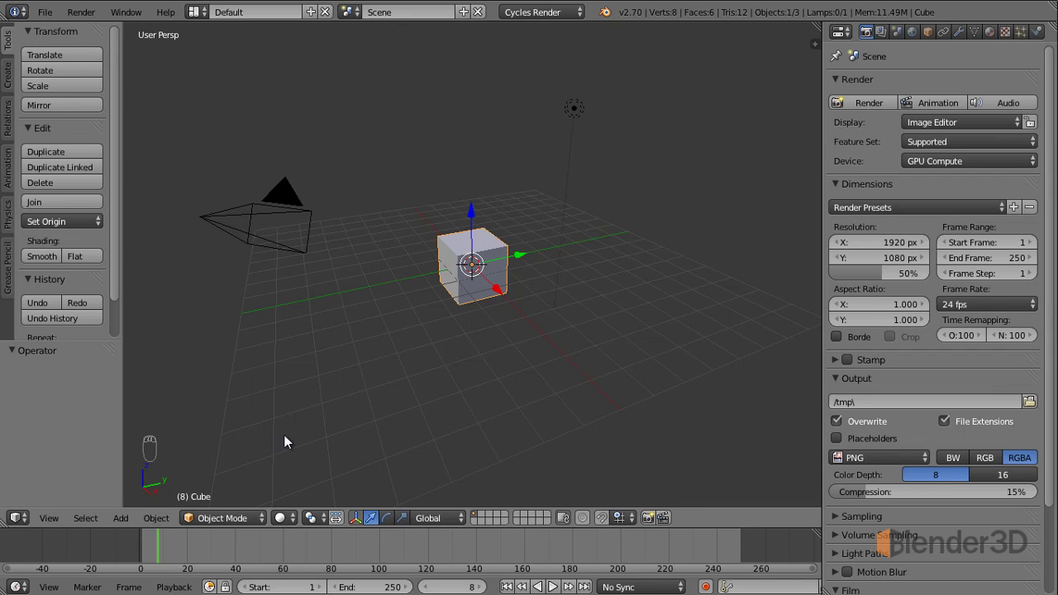
click(163, 552)
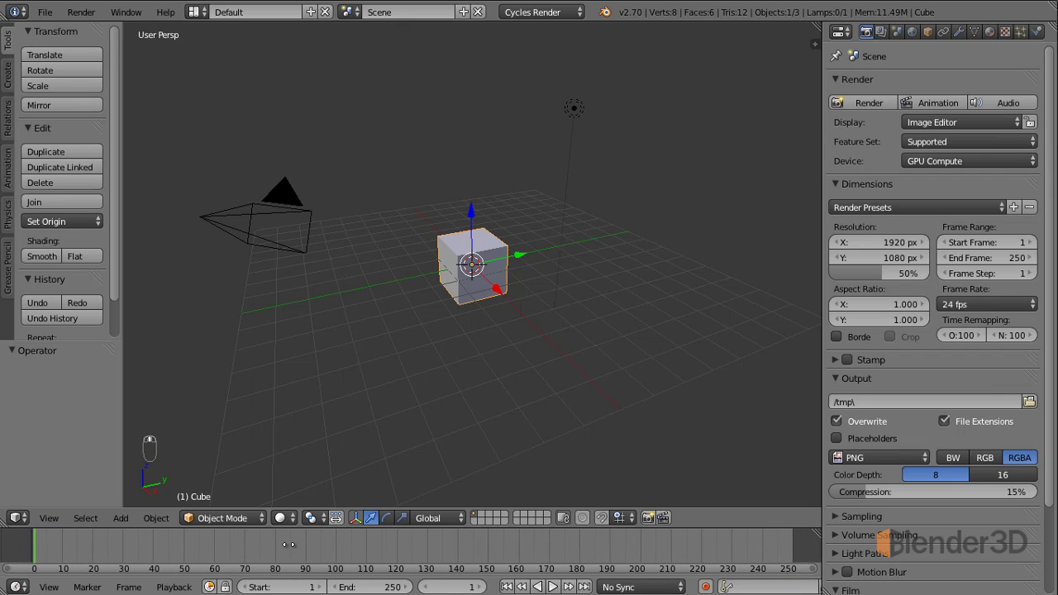
Fit the timeline to frames 0–250, key the cube's location at frame 1, and move to frame 50
drag(355, 549, 256, 549)
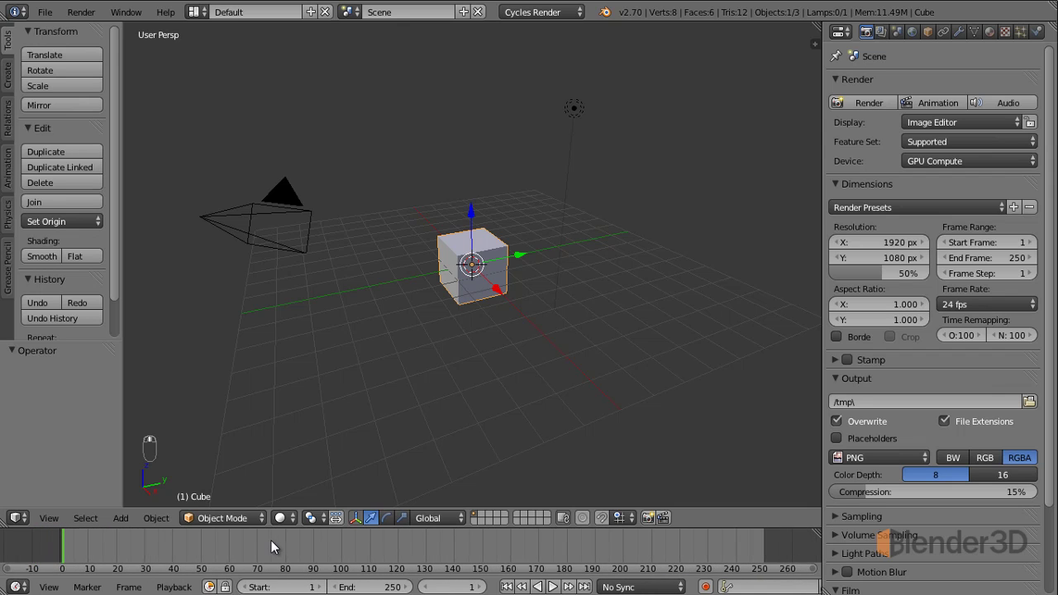
drag(274, 548, 509, 293)
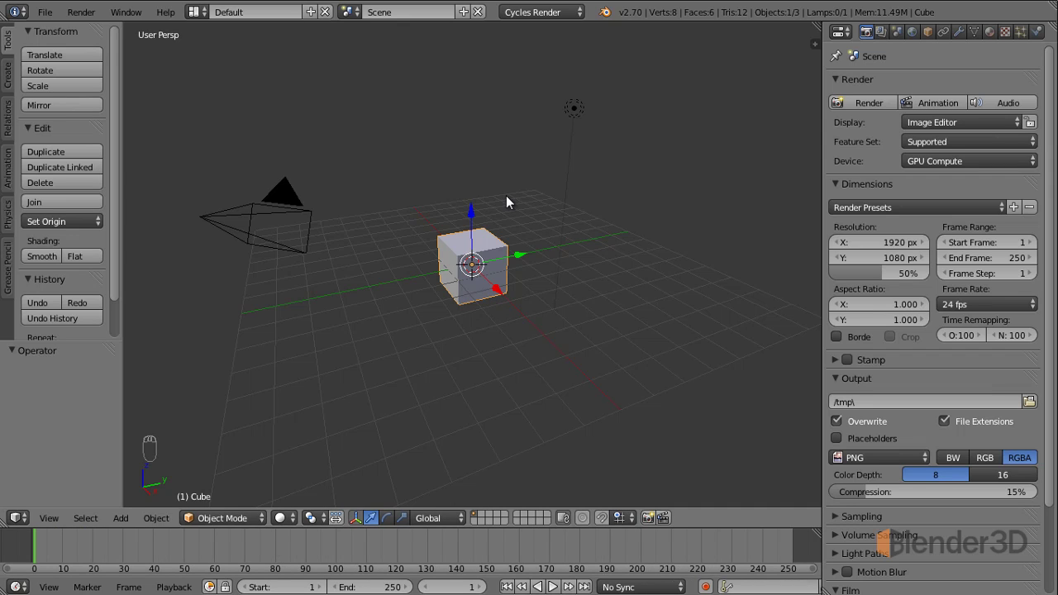
key(i)
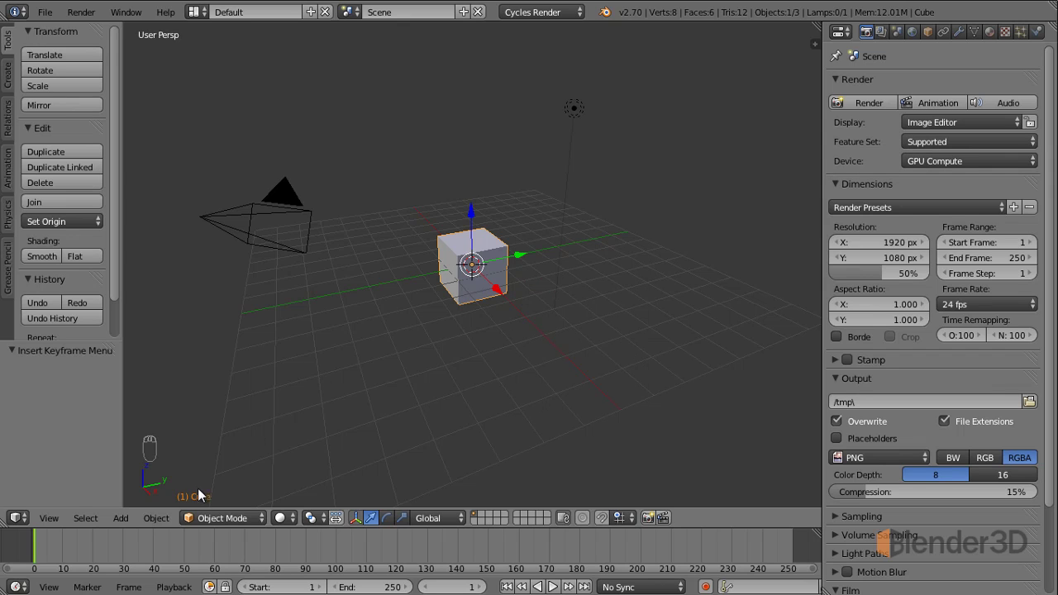
click(43, 547)
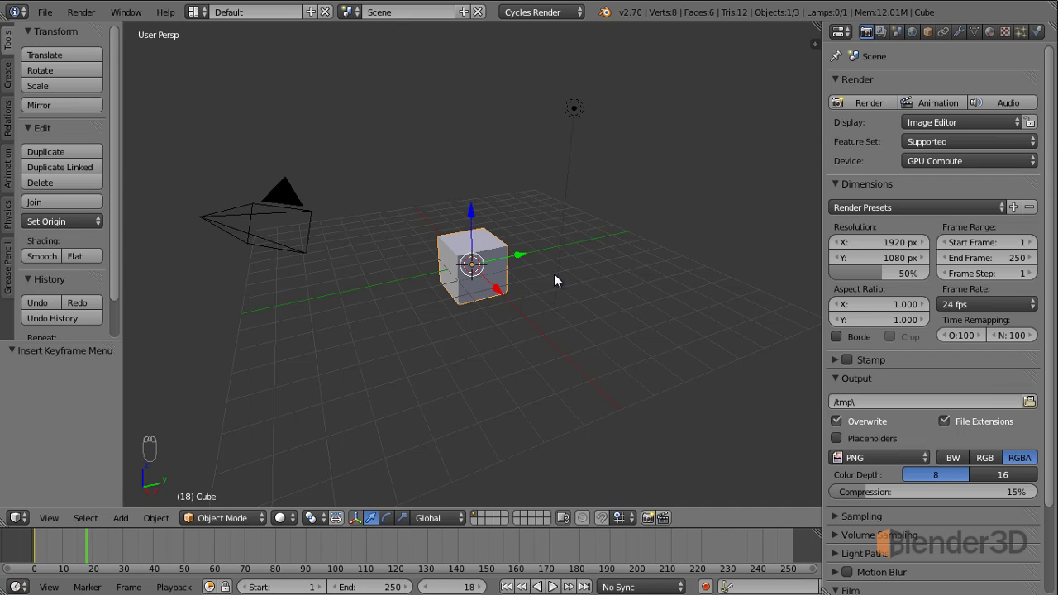
click(96, 555)
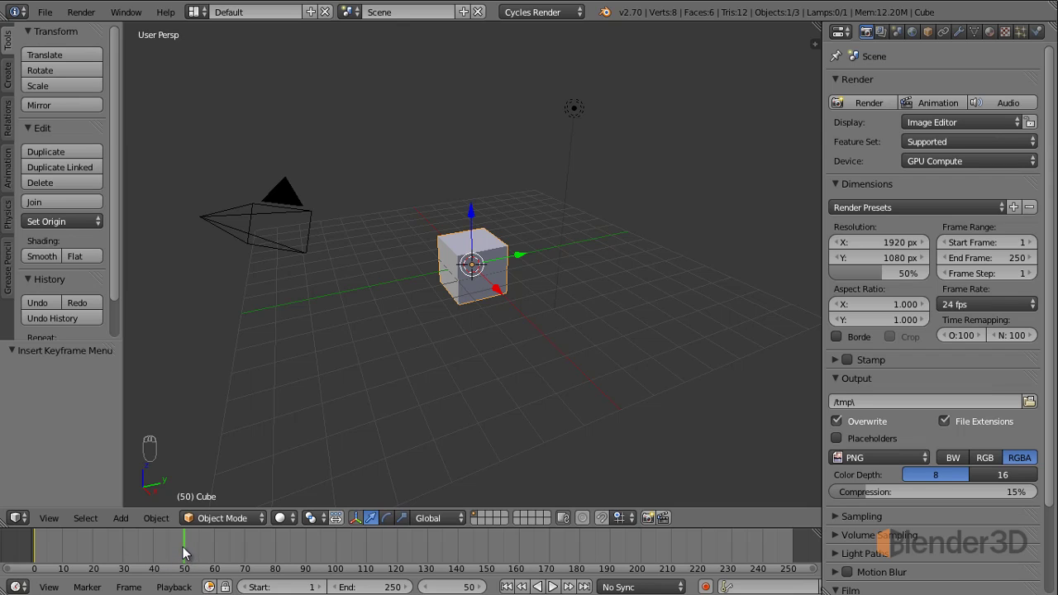
Slide the cube along Y, key its location at frame 50, and scrub back to frame 1
drag(523, 259, 631, 235)
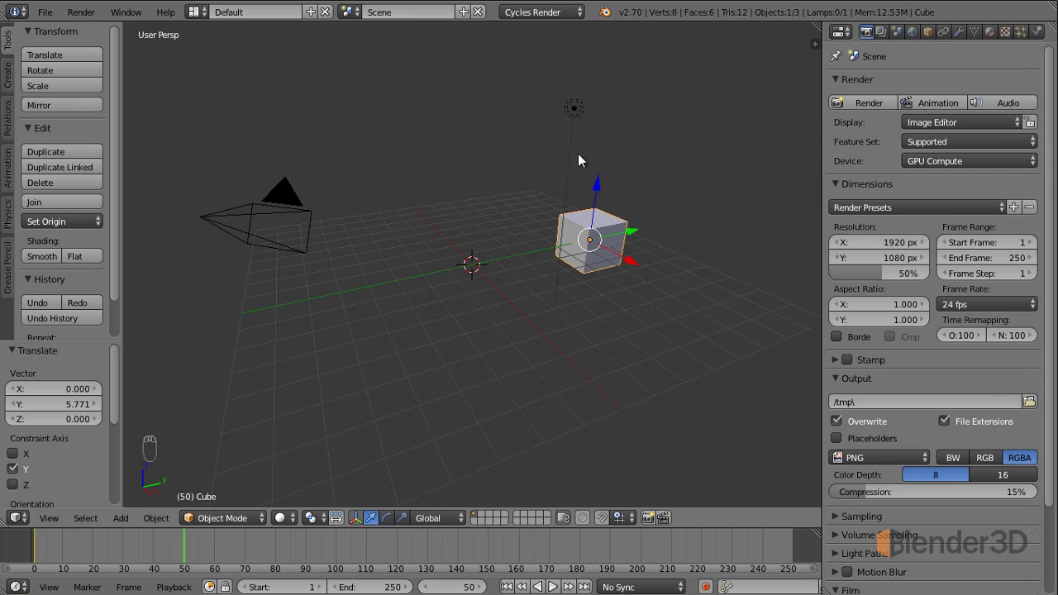
key(i)
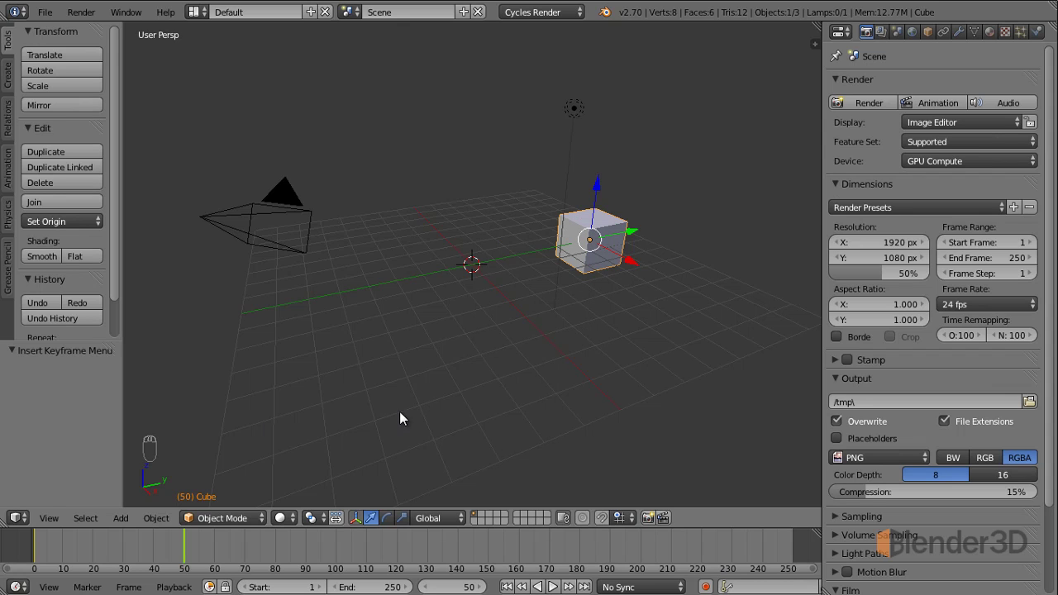
drag(186, 558, 87, 563)
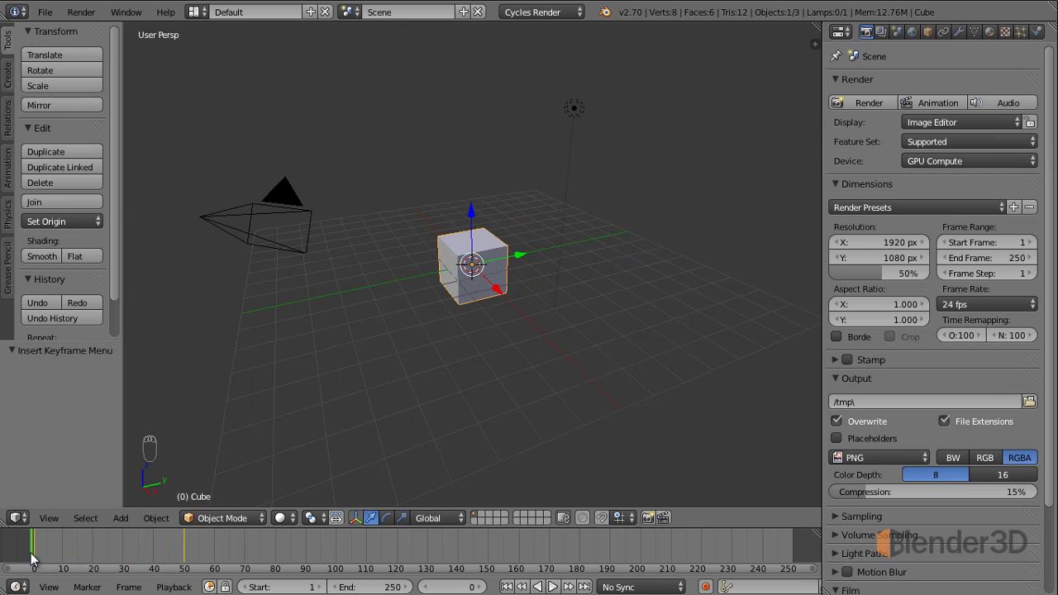
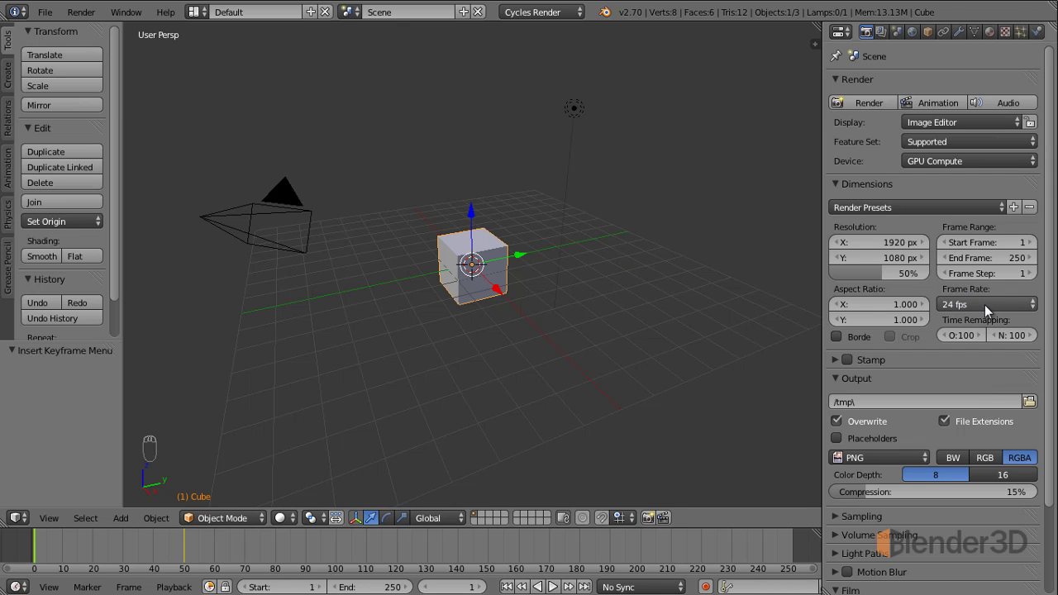
click(991, 310)
drag(965, 307, 987, 418)
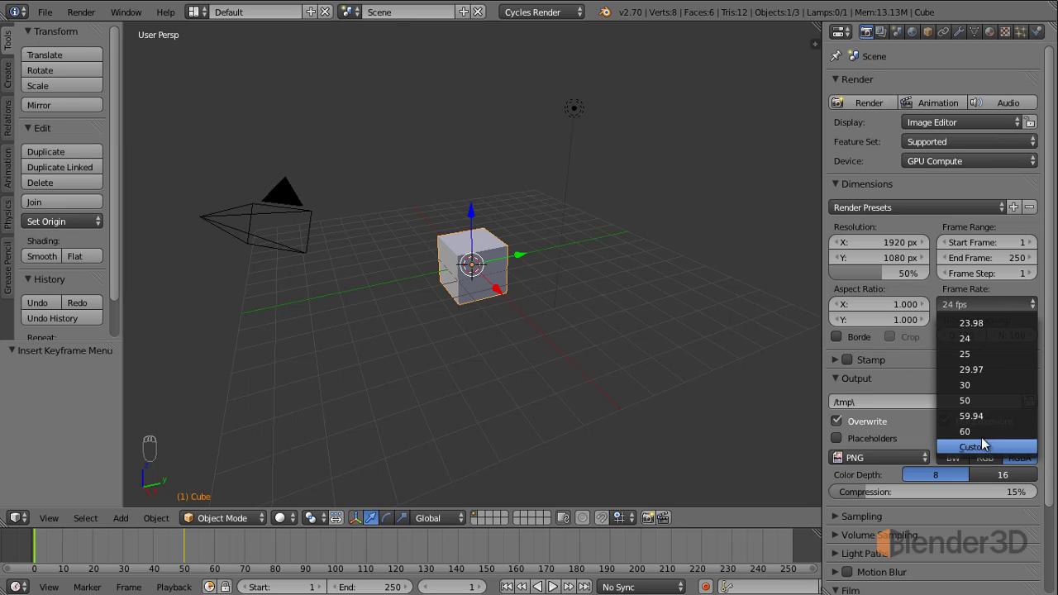
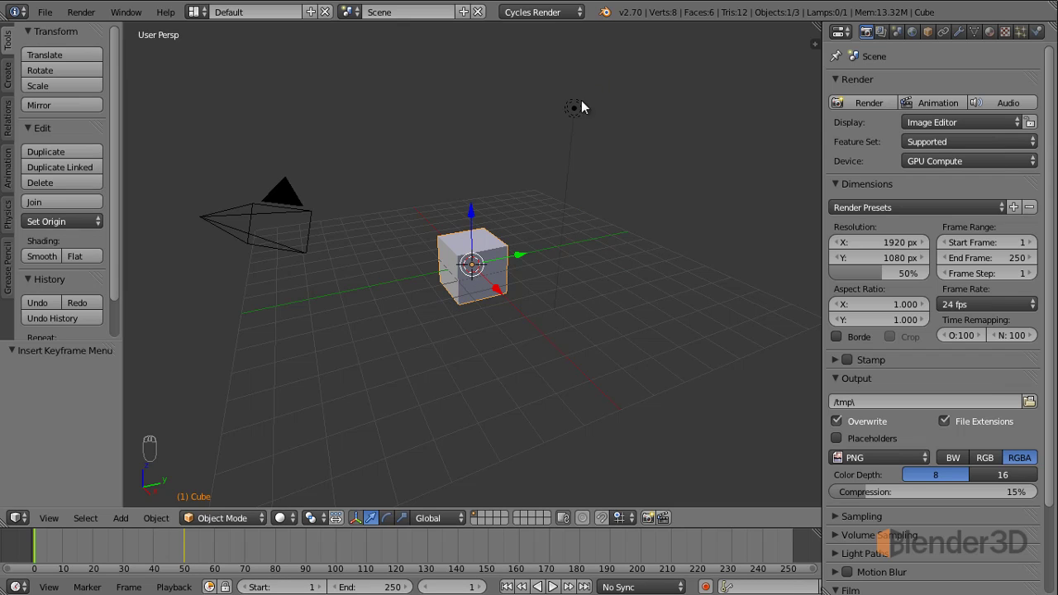
Select the lamp and key its emission Strength in the lamp settings
right_click(580, 115)
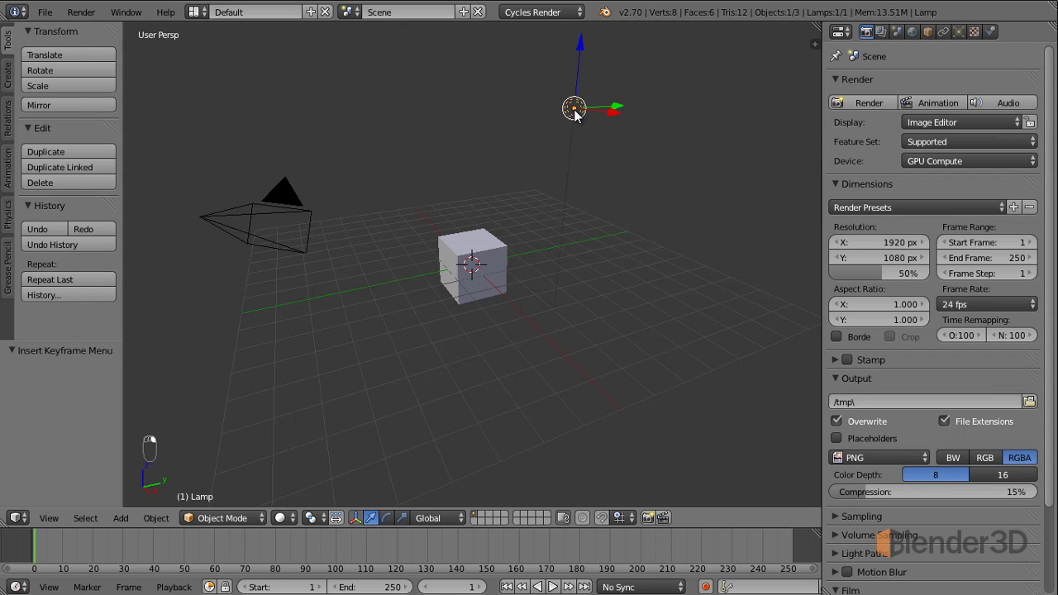
drag(574, 159, 576, 190)
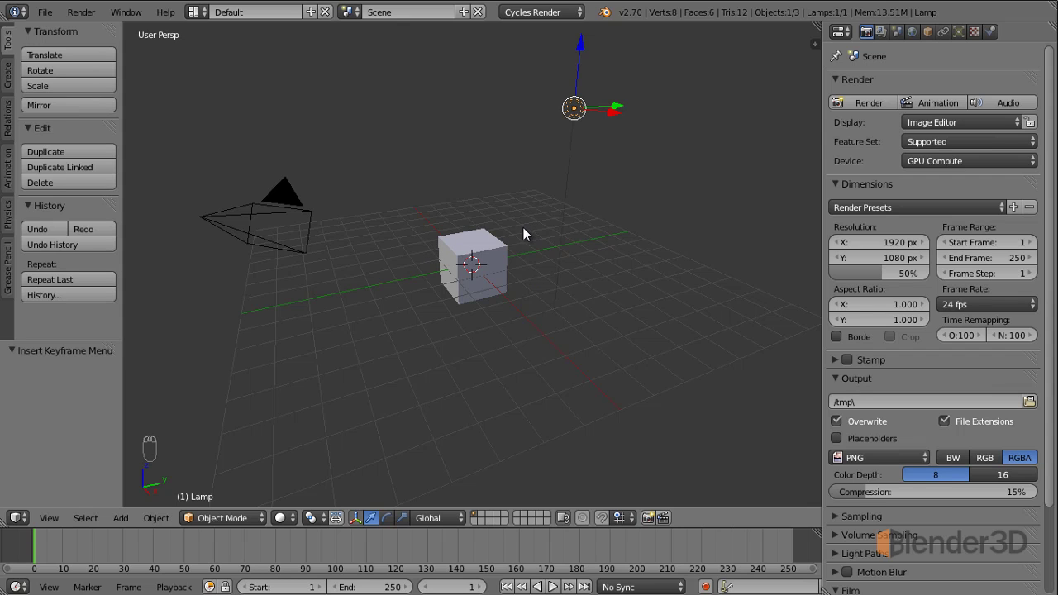
click(965, 37)
click(914, 257)
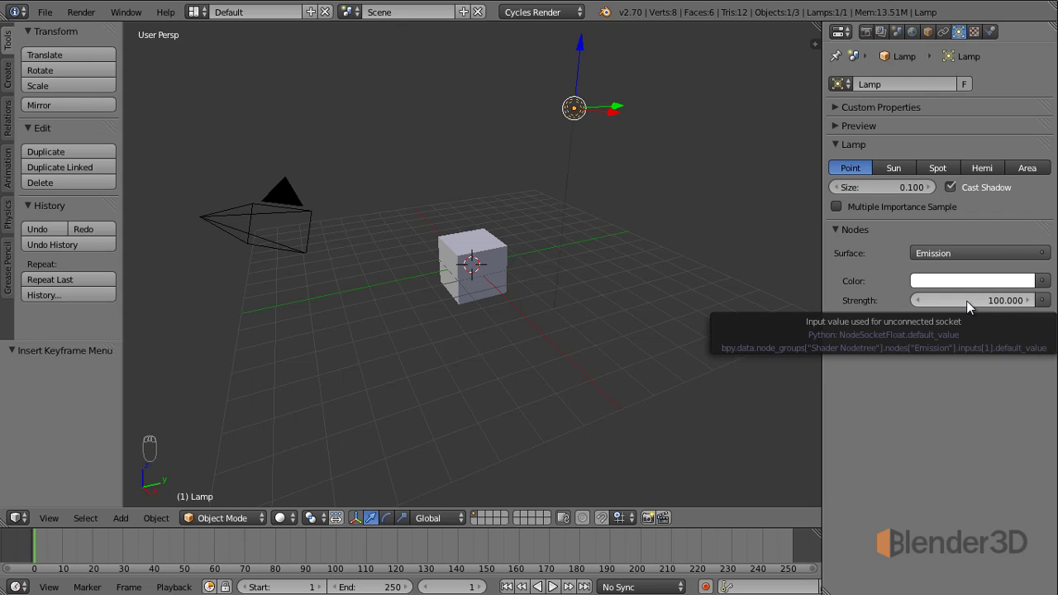
key(i)
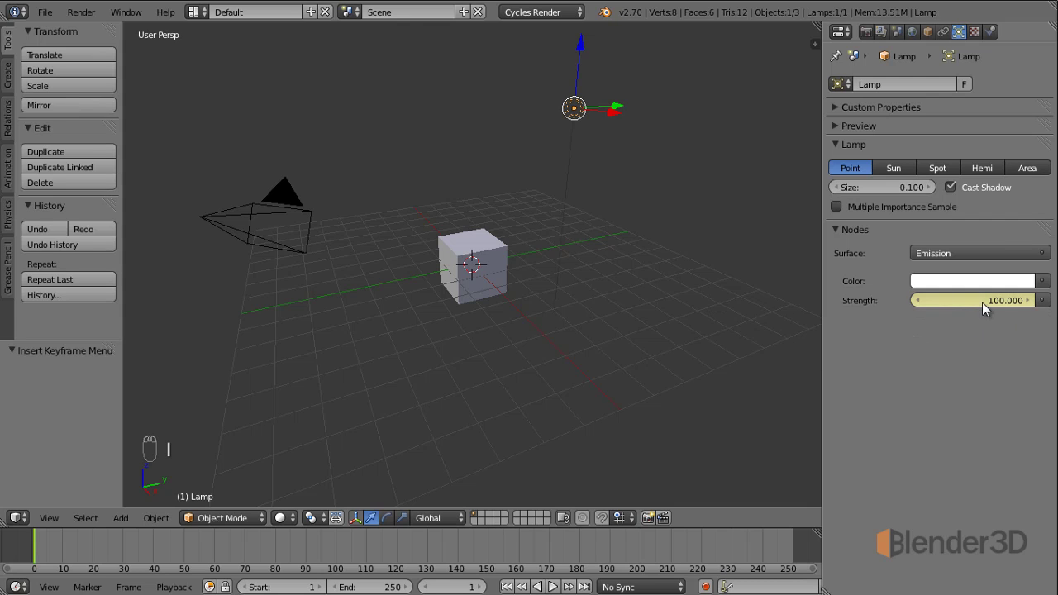
At frame 50, set the lamp Strength to 500 and key it
click(44, 545)
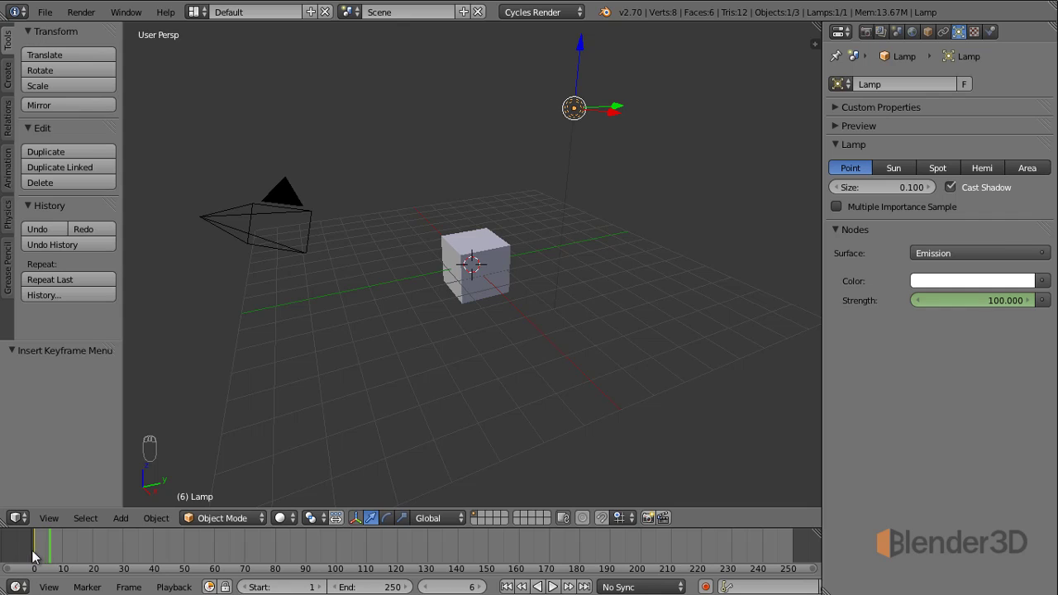
click(58, 553)
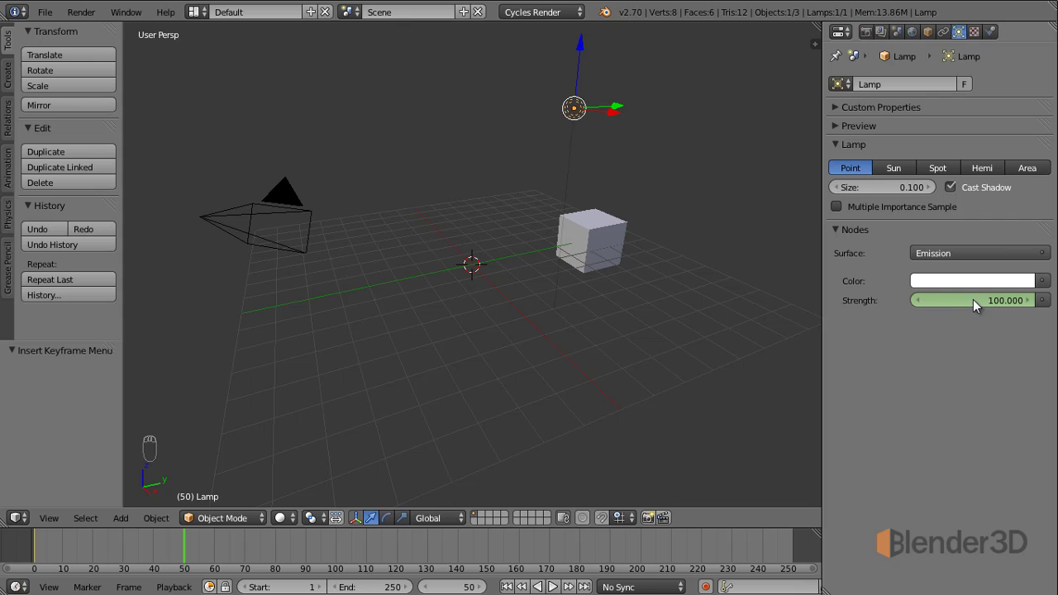
click(188, 558)
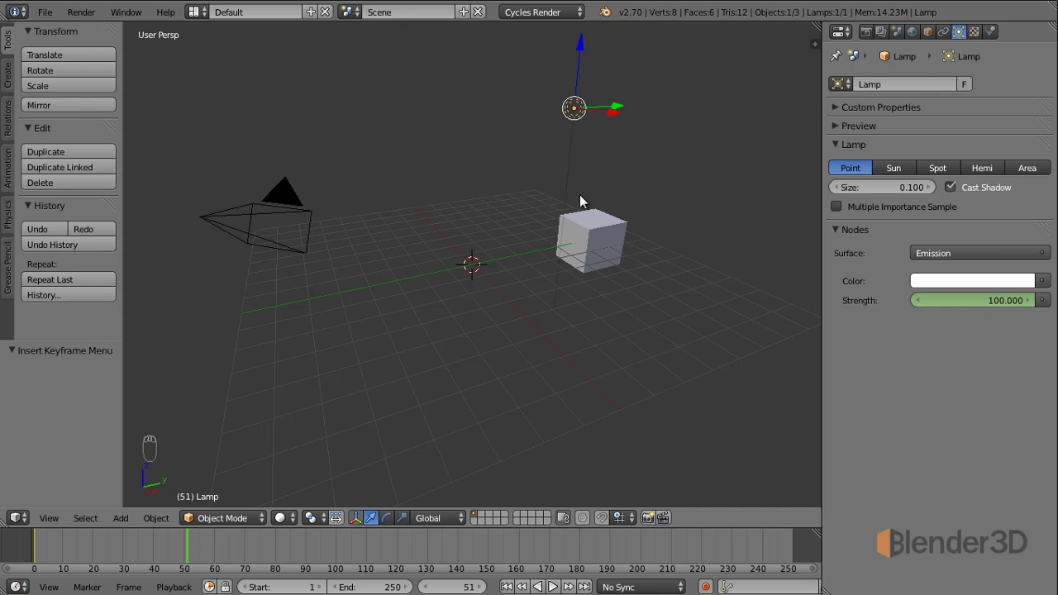
click(978, 308)
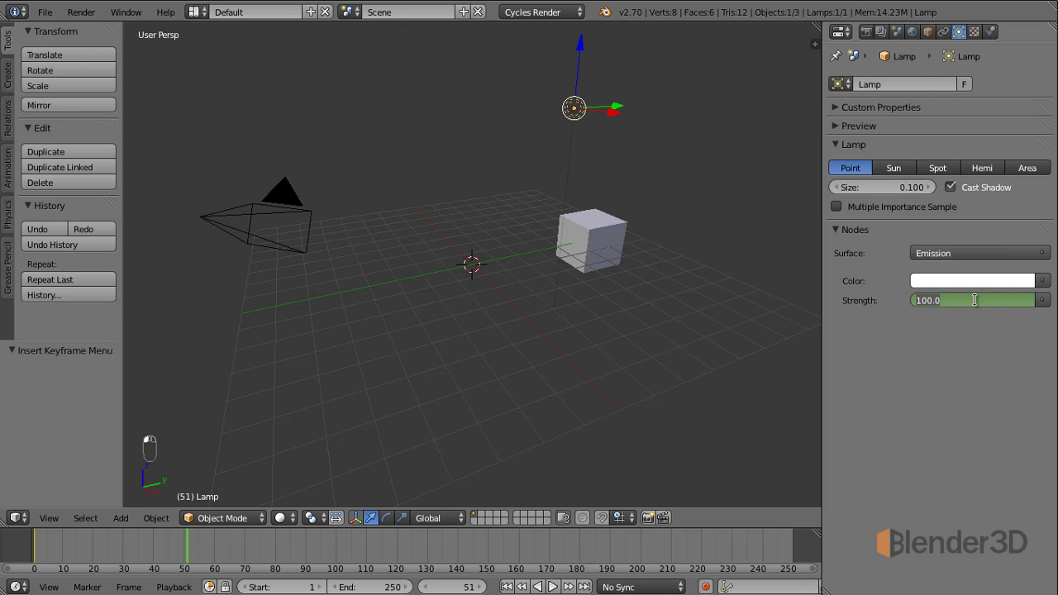
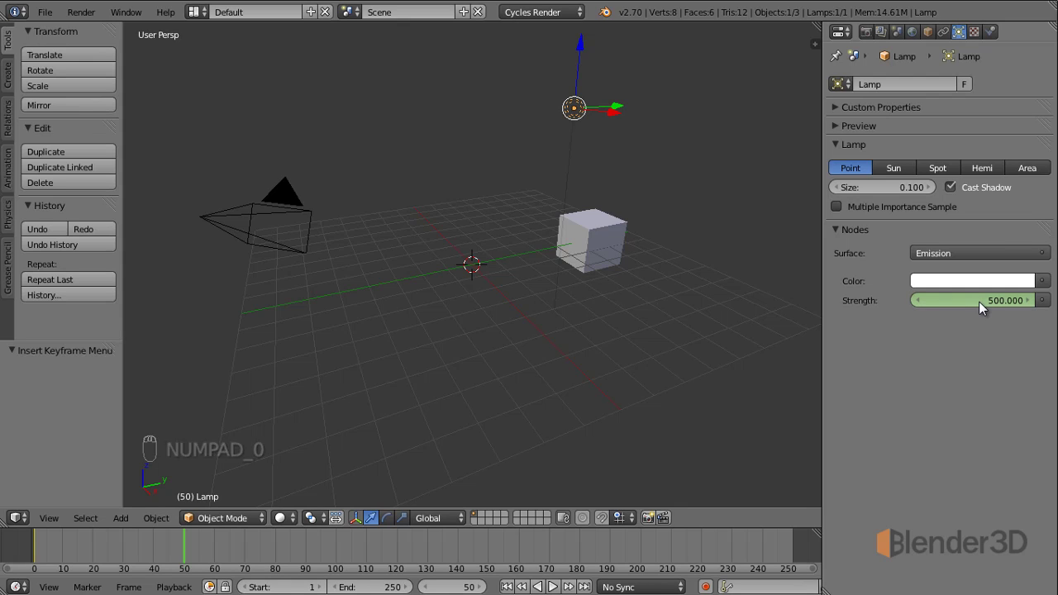
key(i)
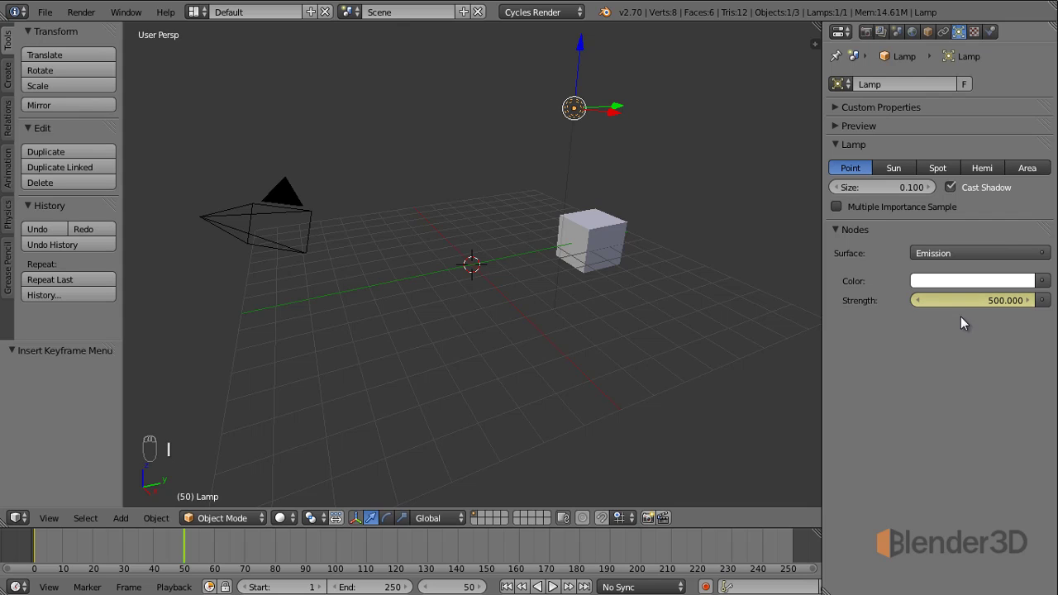
Scrub from frame 19 to 36 to preview the cube slide and lamp strength reaching 428.174
drag(190, 551, 44, 555)
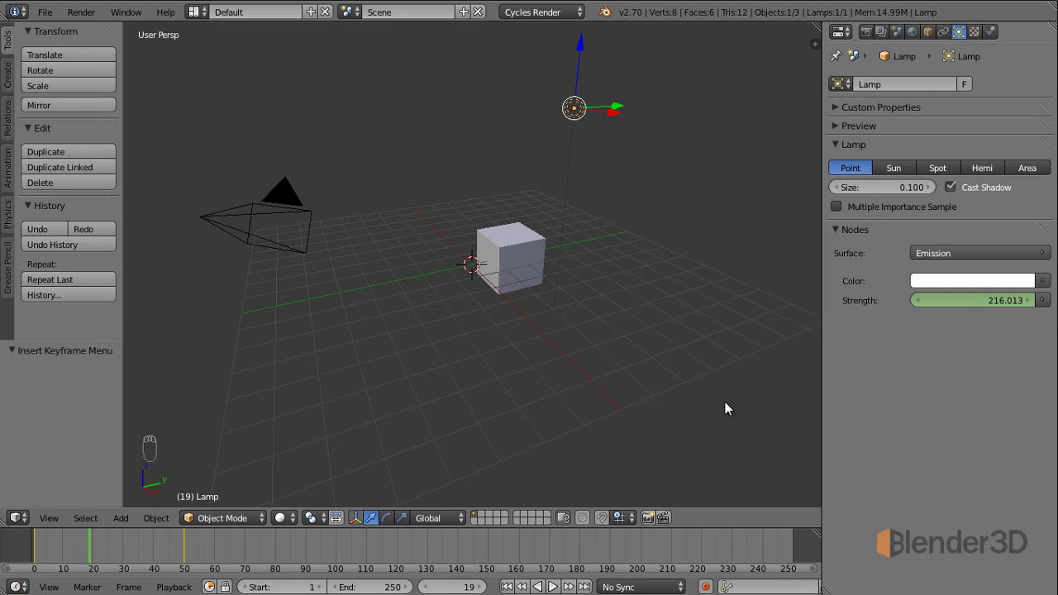
drag(98, 548, 149, 551)
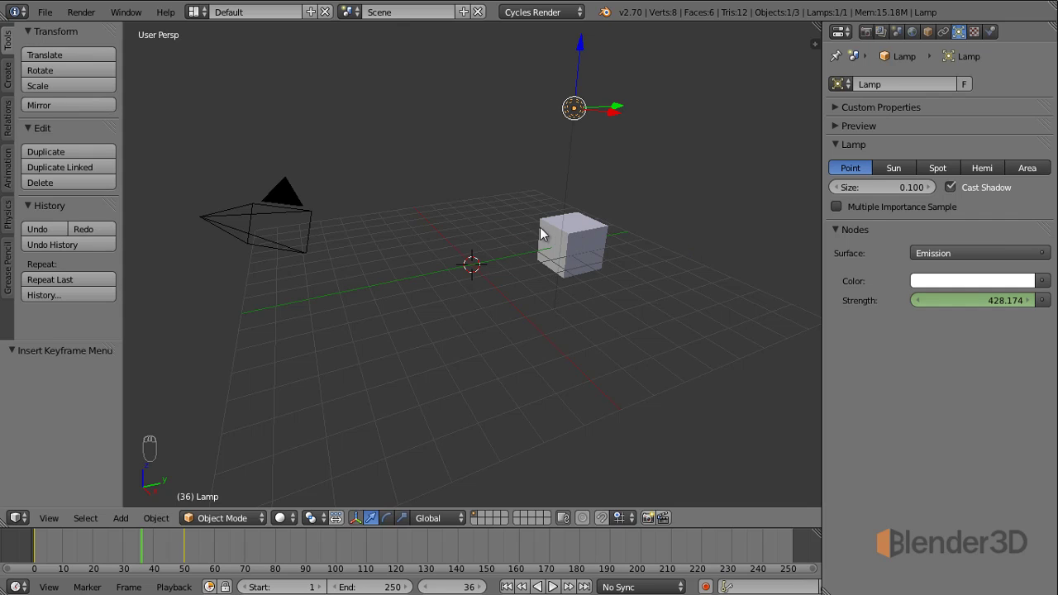
Select the cube, reselect the lamp, and return the playhead to frame 50 showing strength 500
right_click(590, 235)
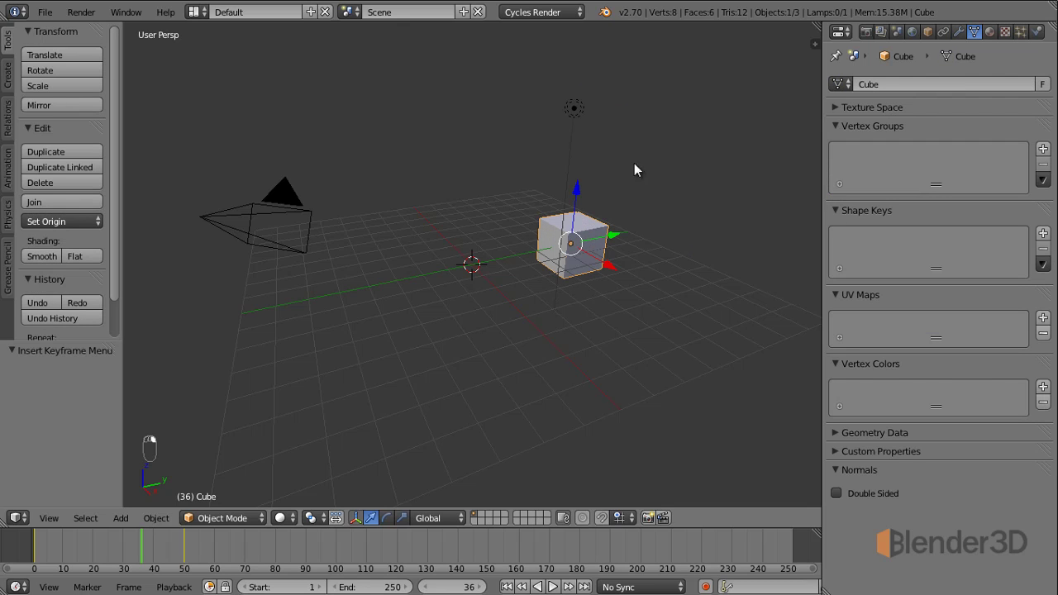
click(652, 158)
key(i)
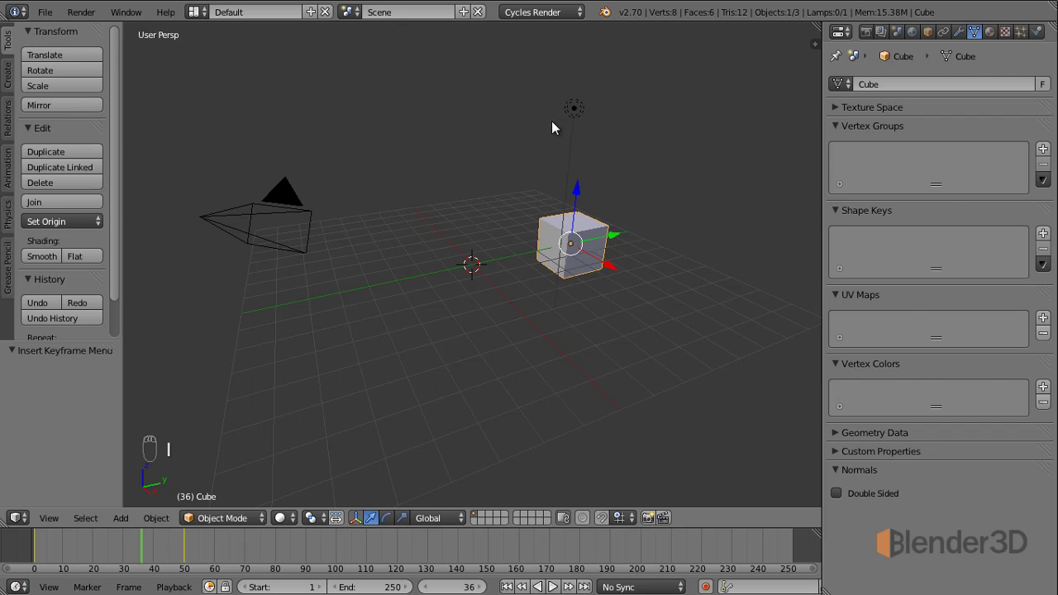
drag(577, 114, 937, 310)
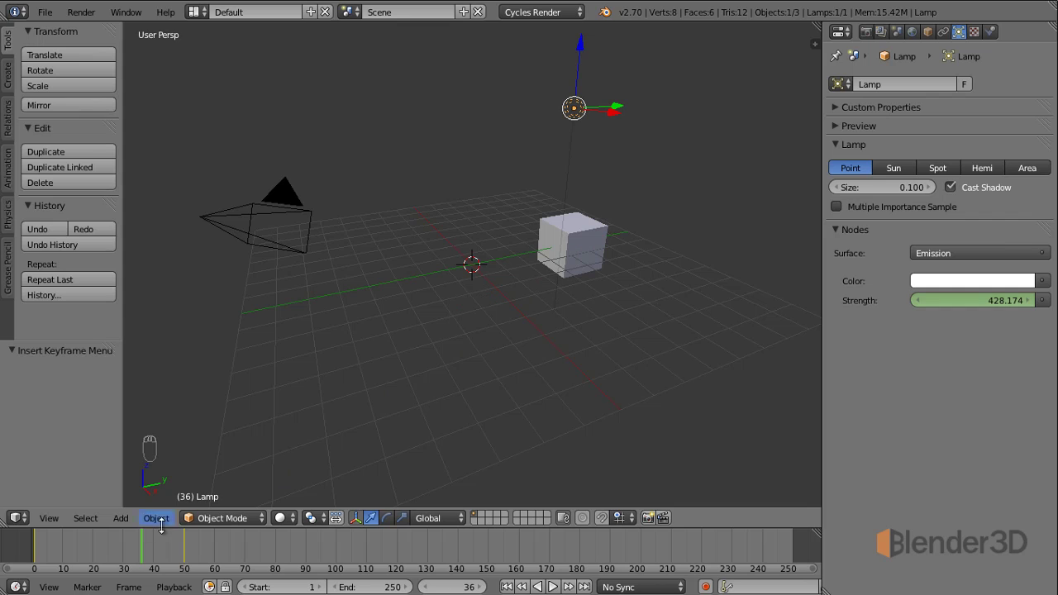
drag(151, 547, 192, 550)
middle_click(191, 550)
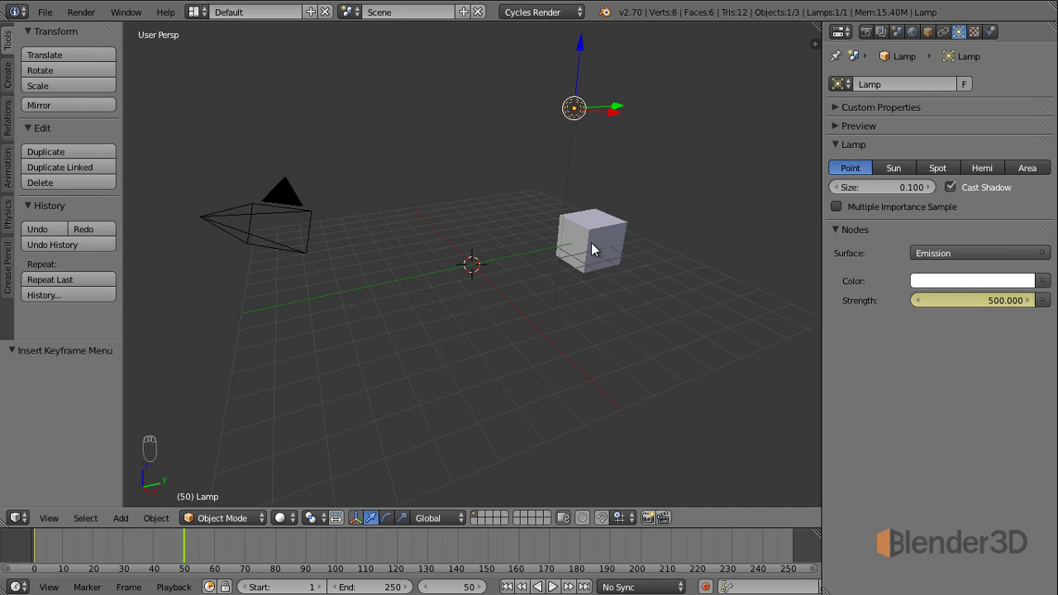
Delete the cube's three keyframes at frame 50 with Alt+I and scrub to confirm it stays centred
right_click(600, 249)
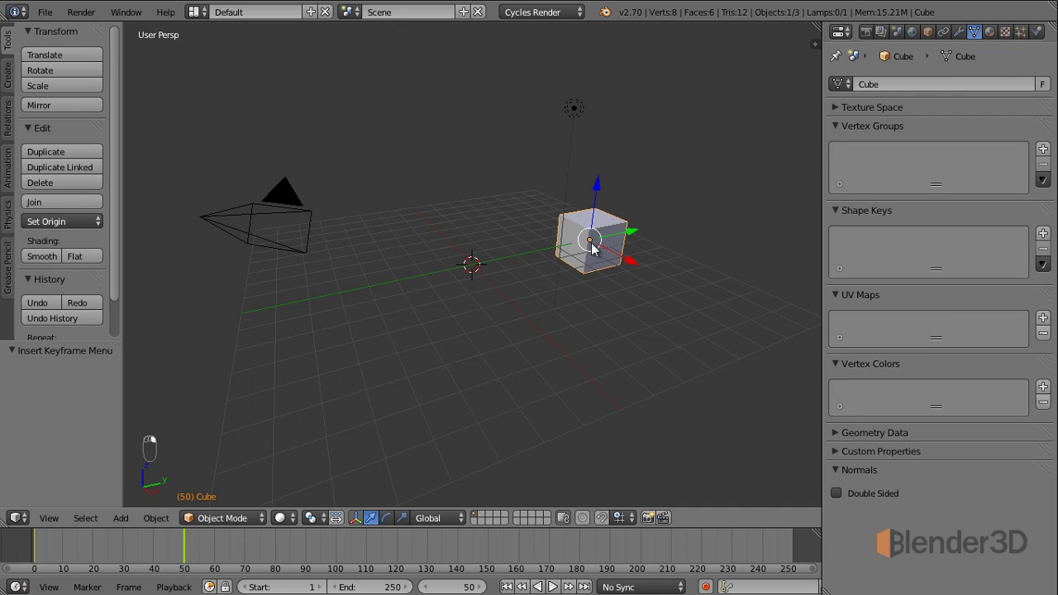
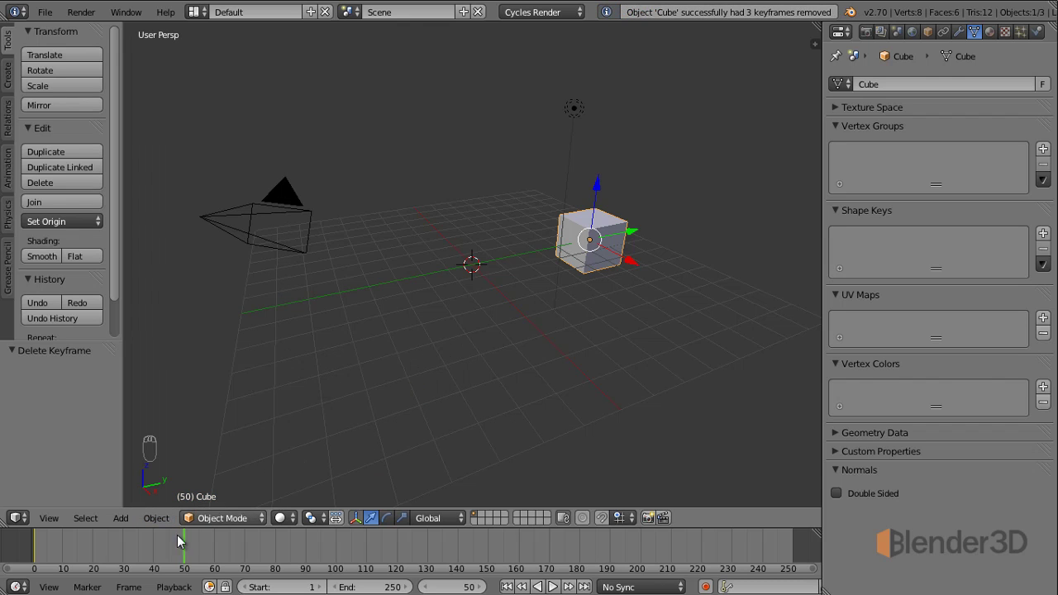
drag(183, 550, 162, 550)
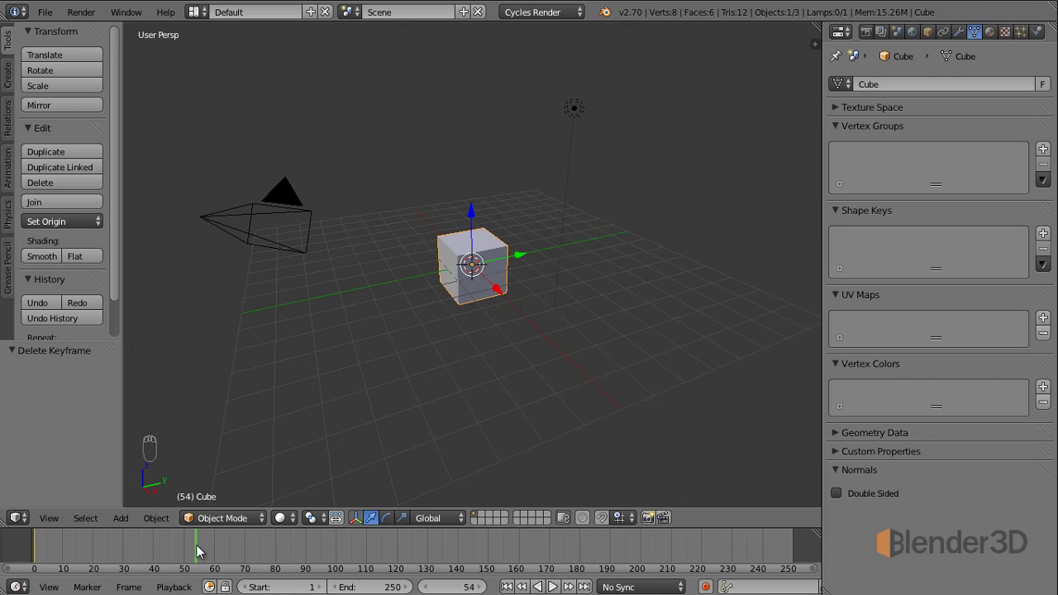
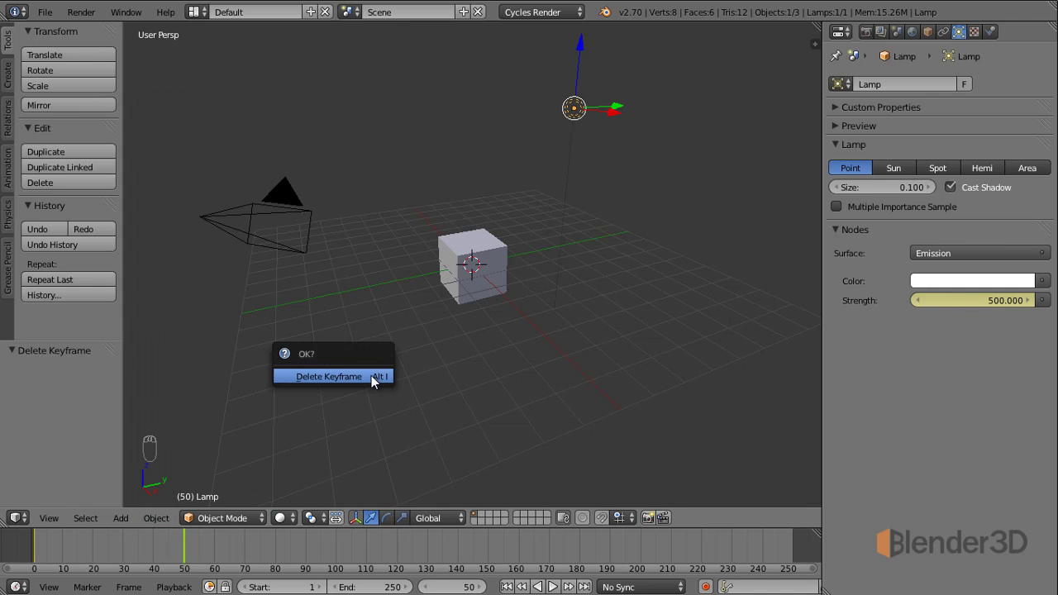
Delete the lamp Strength keyframe at frame 50 via the field's keyframe menu
click(184, 555)
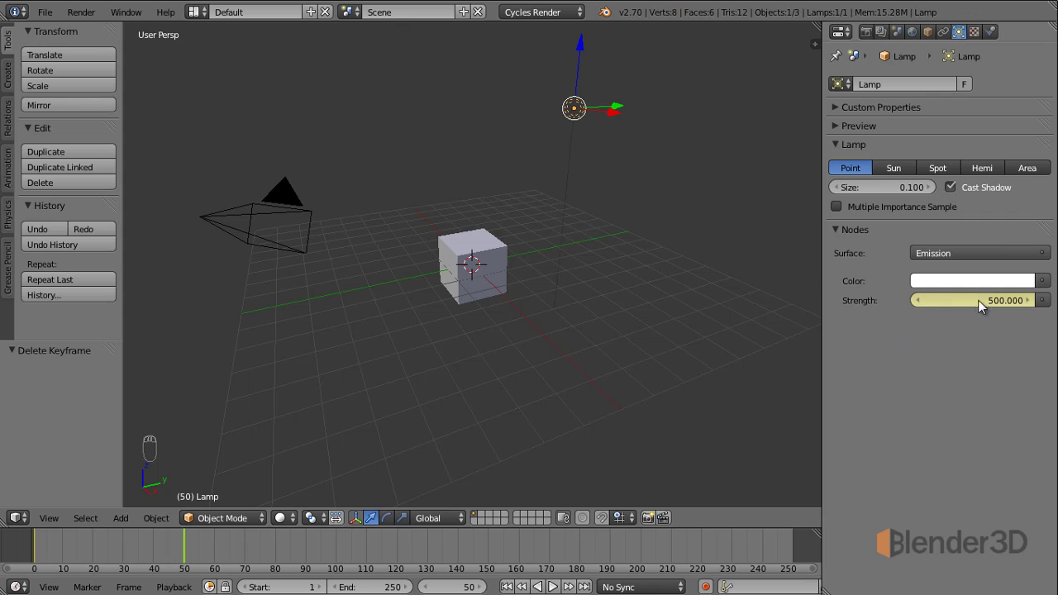
click(185, 563)
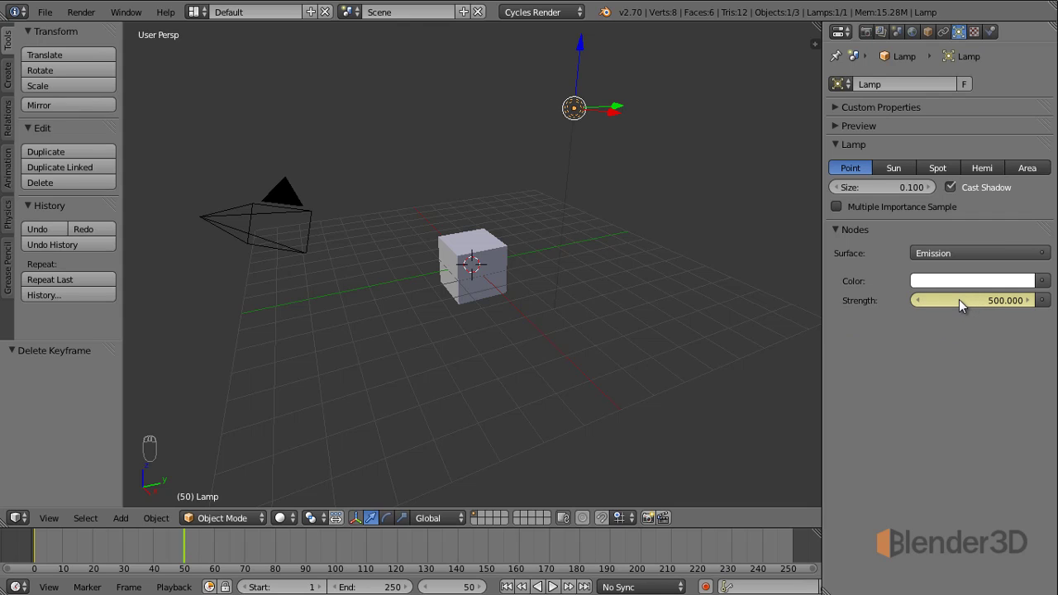
right_click(966, 305)
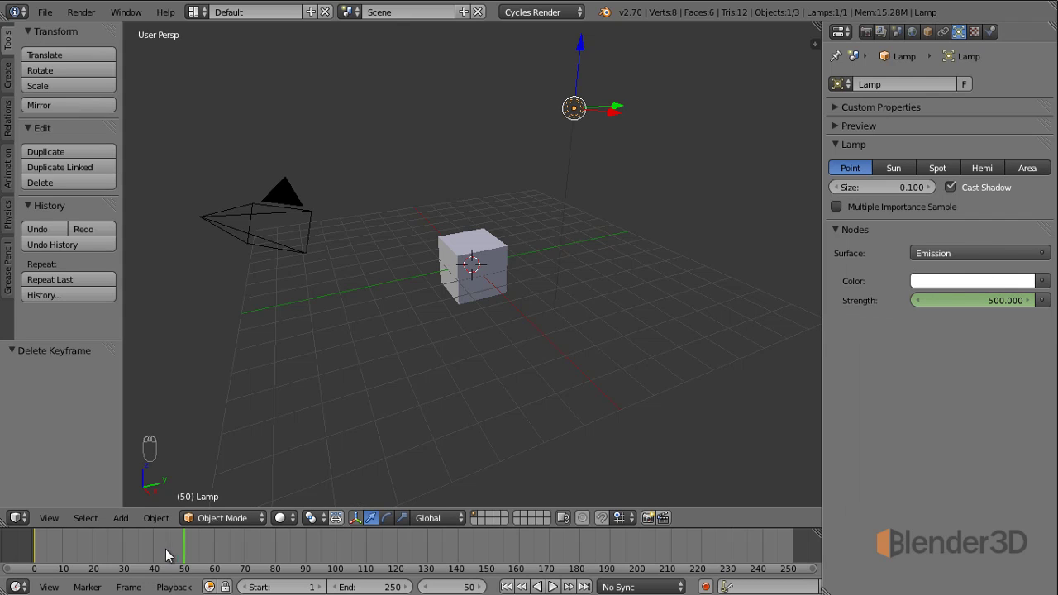
Preview the remaining lamp animation, then clear all keyframes from the cube at frame 1
click(188, 557)
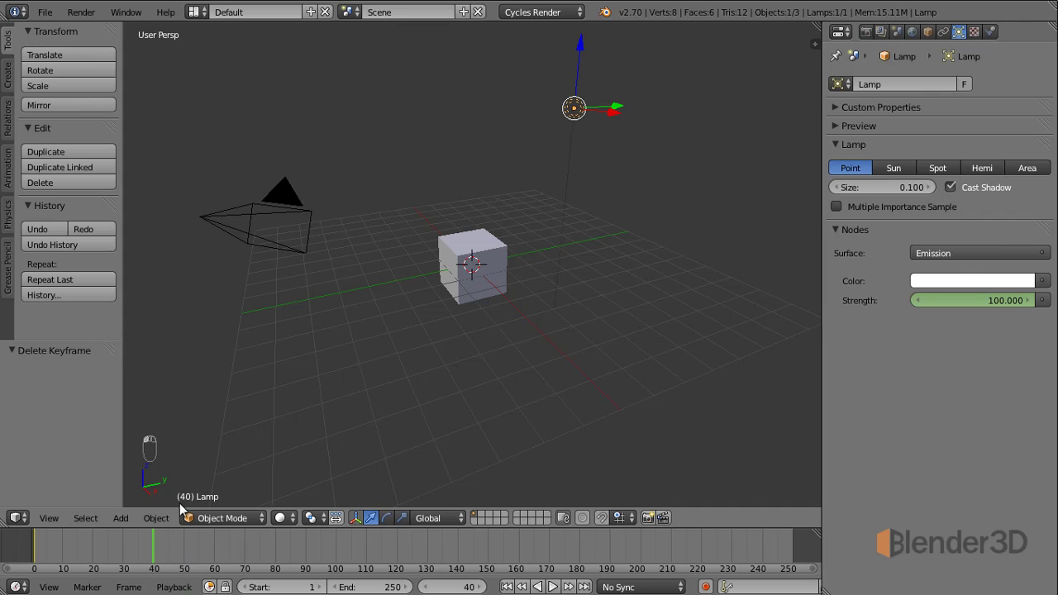
drag(170, 555, 211, 557)
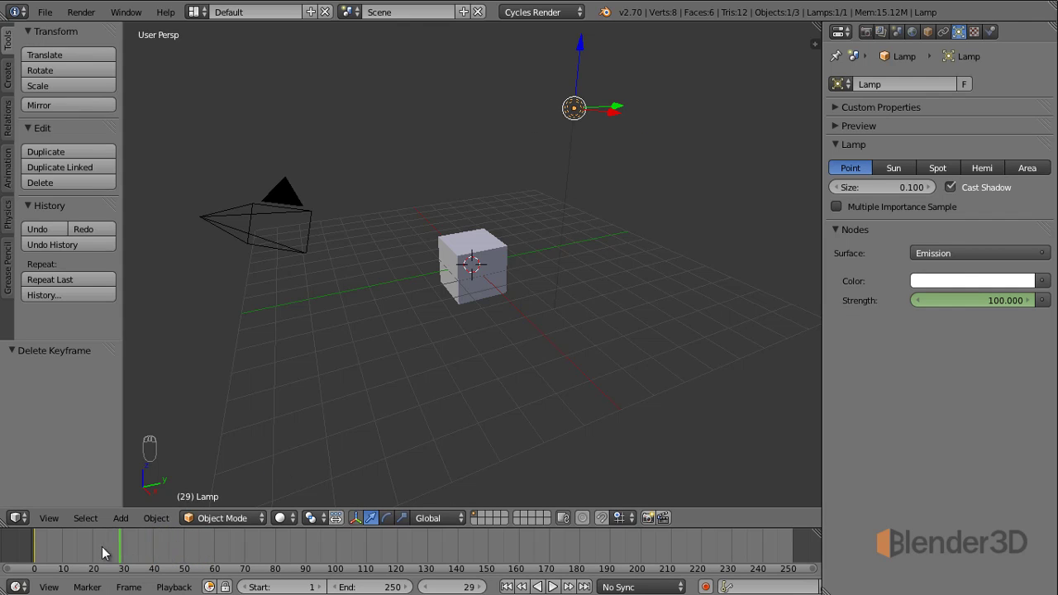
right_click(481, 258)
drag(160, 506, 157, 521)
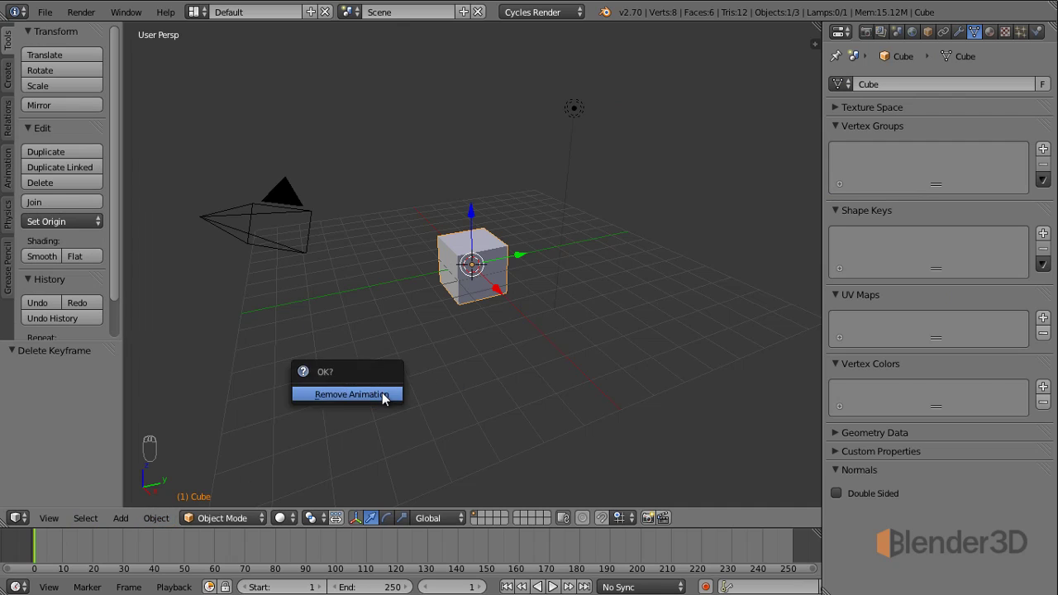
drag(58, 549, 495, 274)
middle_click(494, 274)
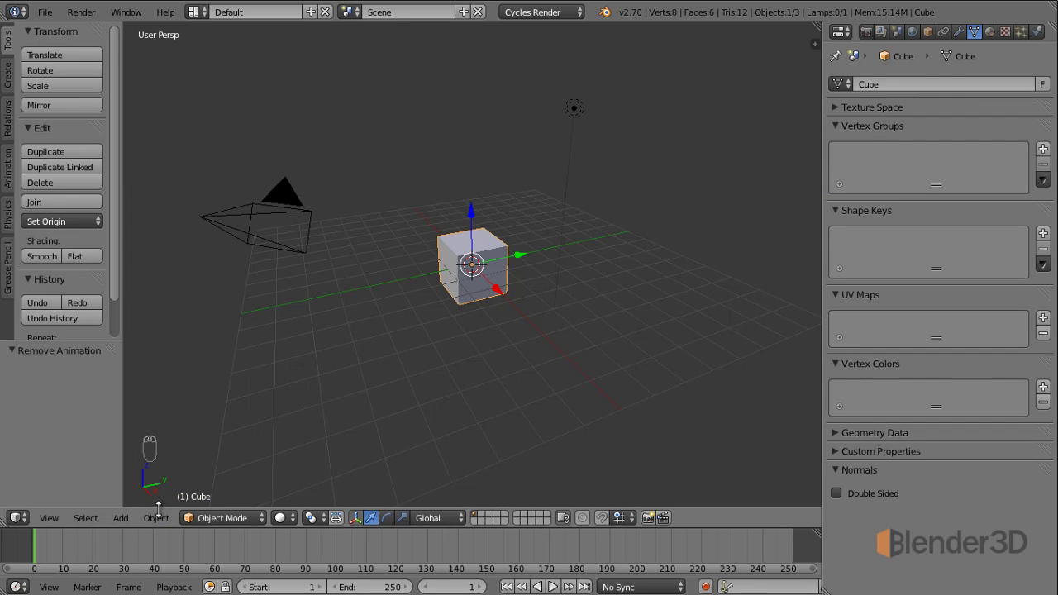